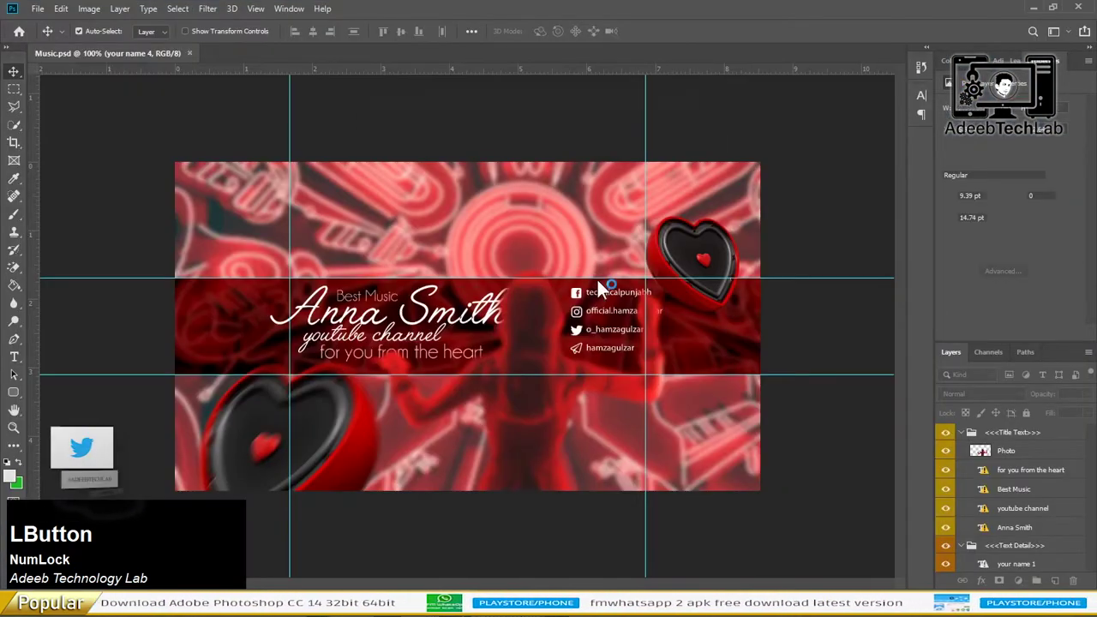
Select the Anna Smith title text on the banner for editing, zooming in and back out.
click(514, 239)
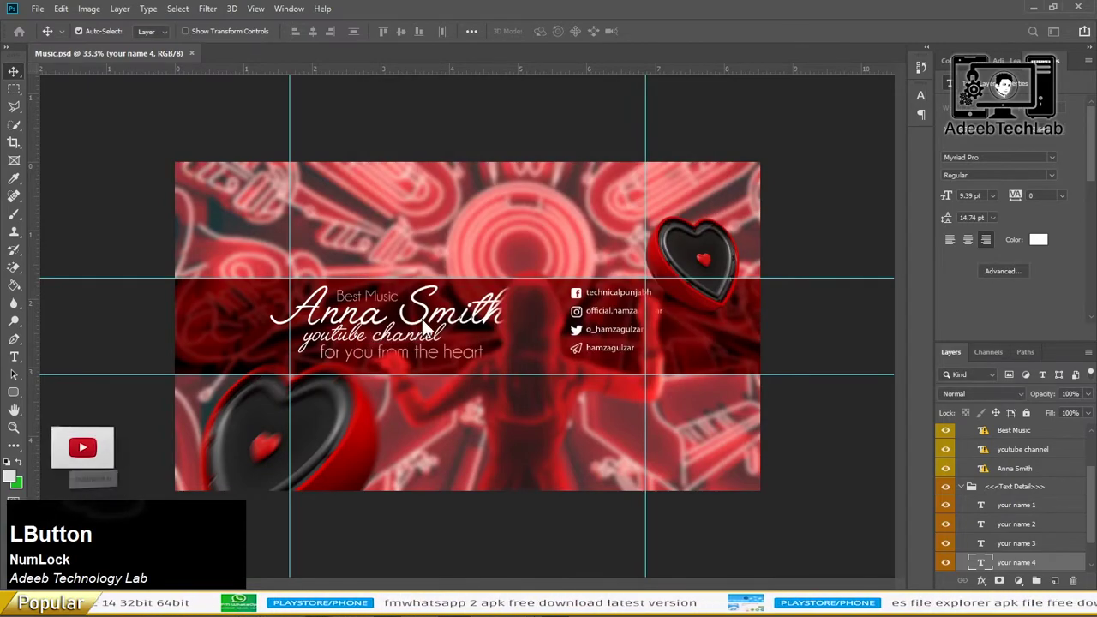
scroll(up, 3)
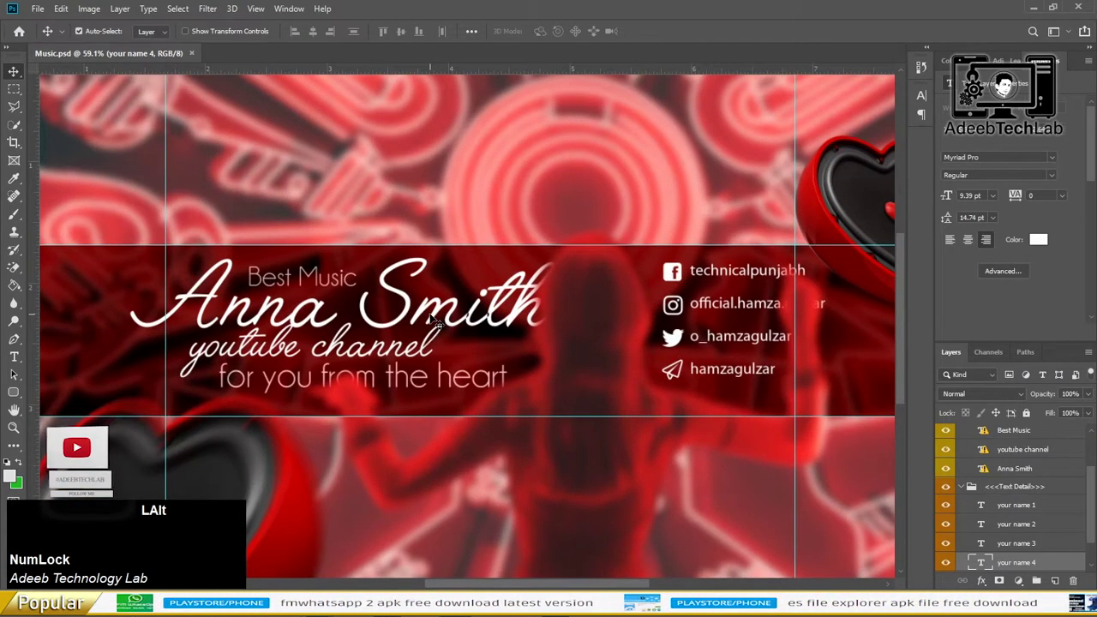
scroll(down, 3)
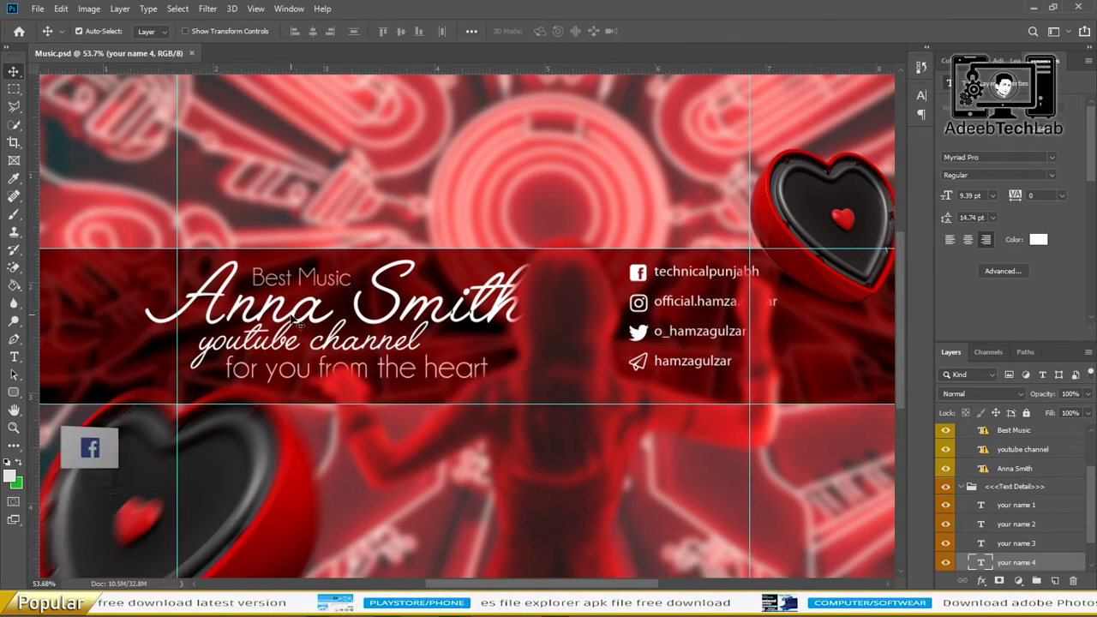
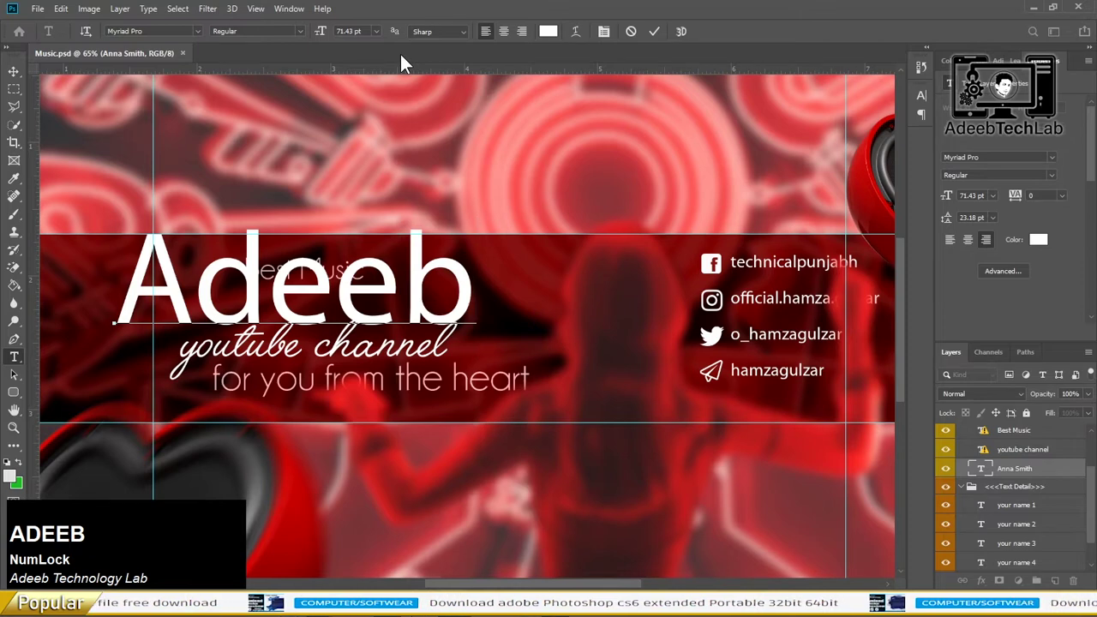
Replace the title with 'Adeeb TechLab' and commit it with the Move tool.
text(ADEEB)
key(space)
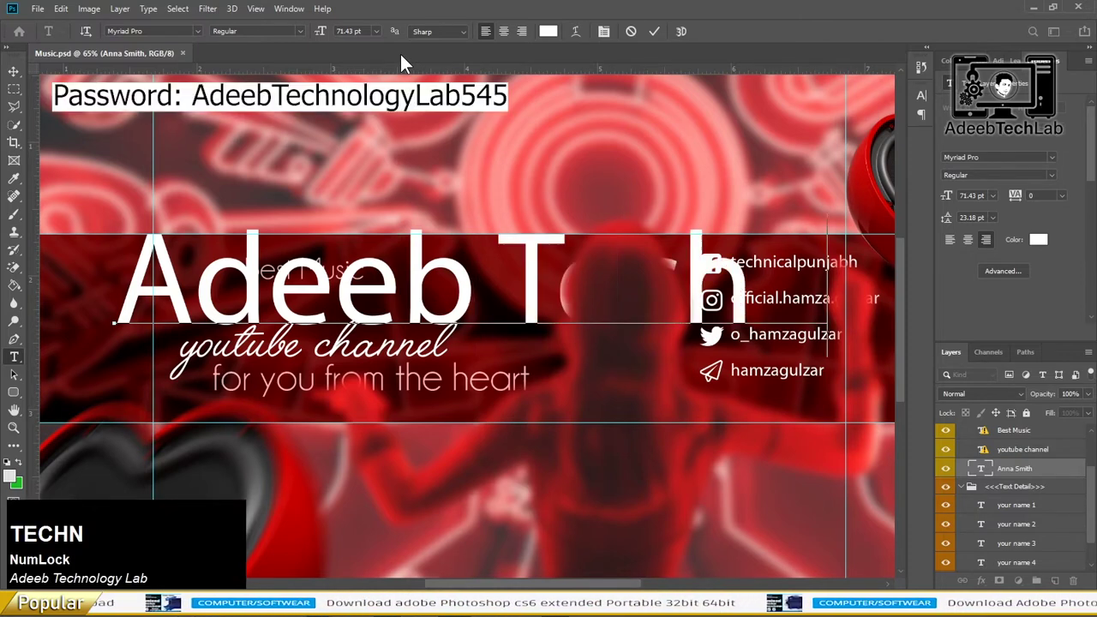
key(BackSpace)
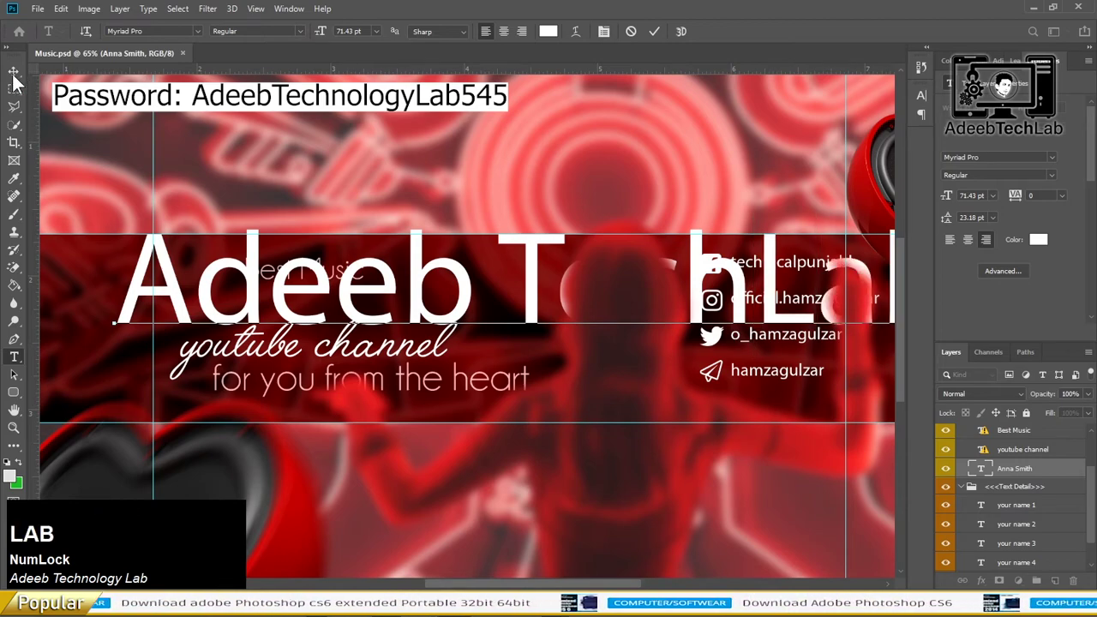
click(14, 75)
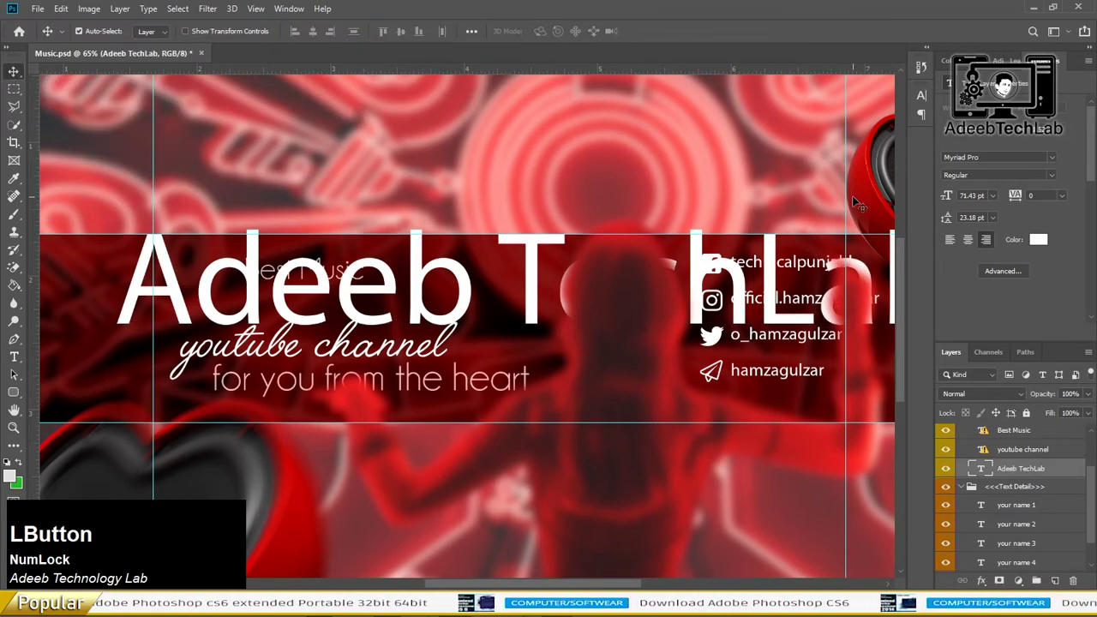
Set the title in Bauhaus 93, shrink it to fit, and copy the Facebook page name from Chrome.
click(19, 82)
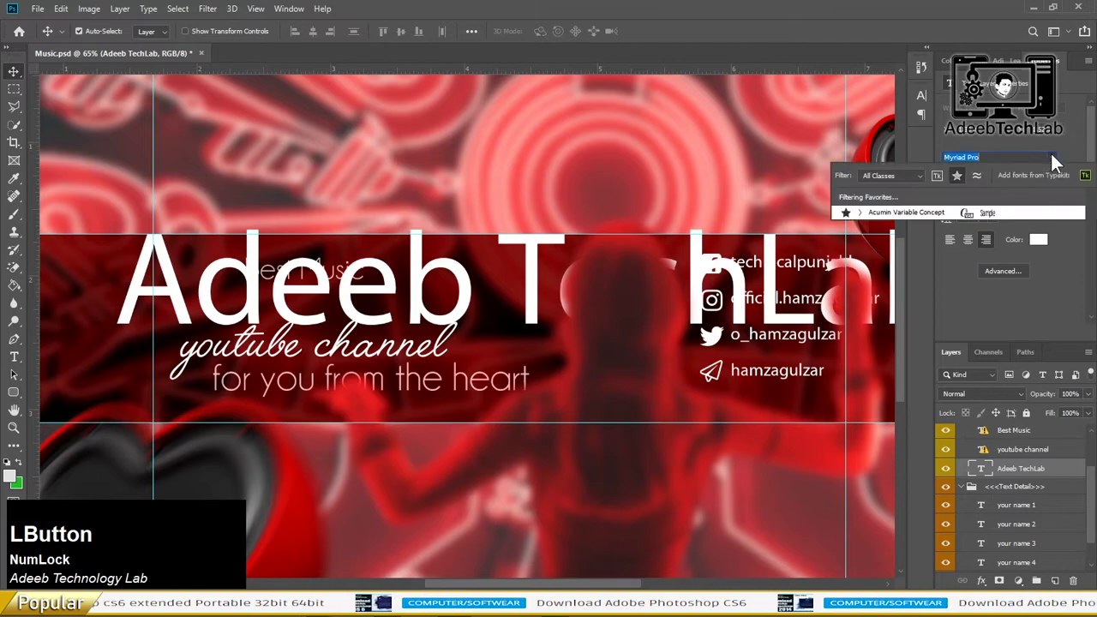
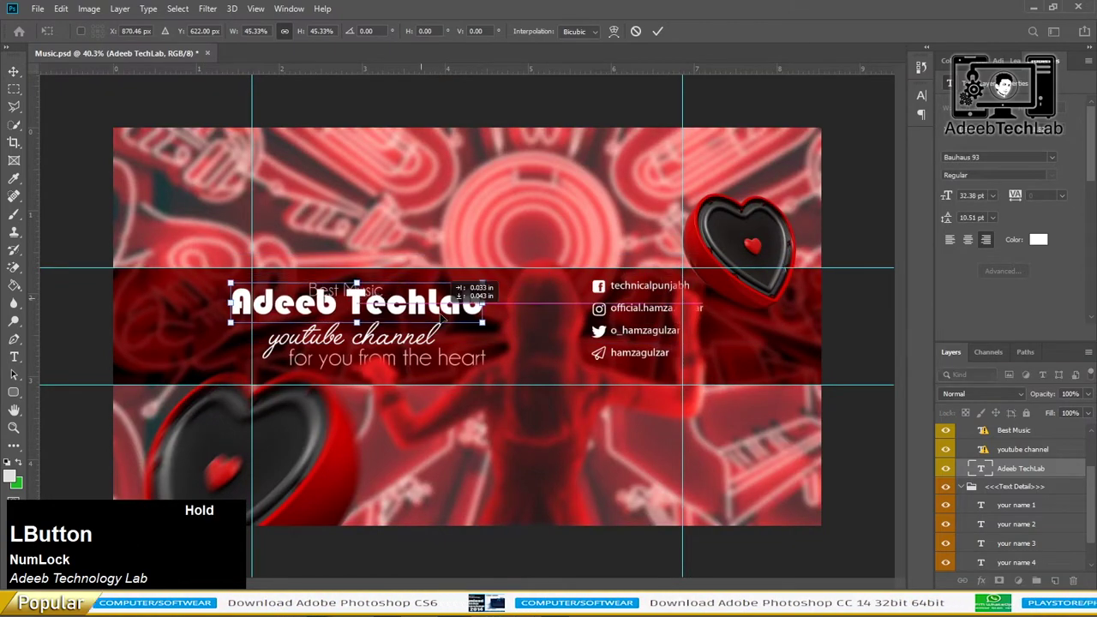
key(Return)
scroll(up, 3)
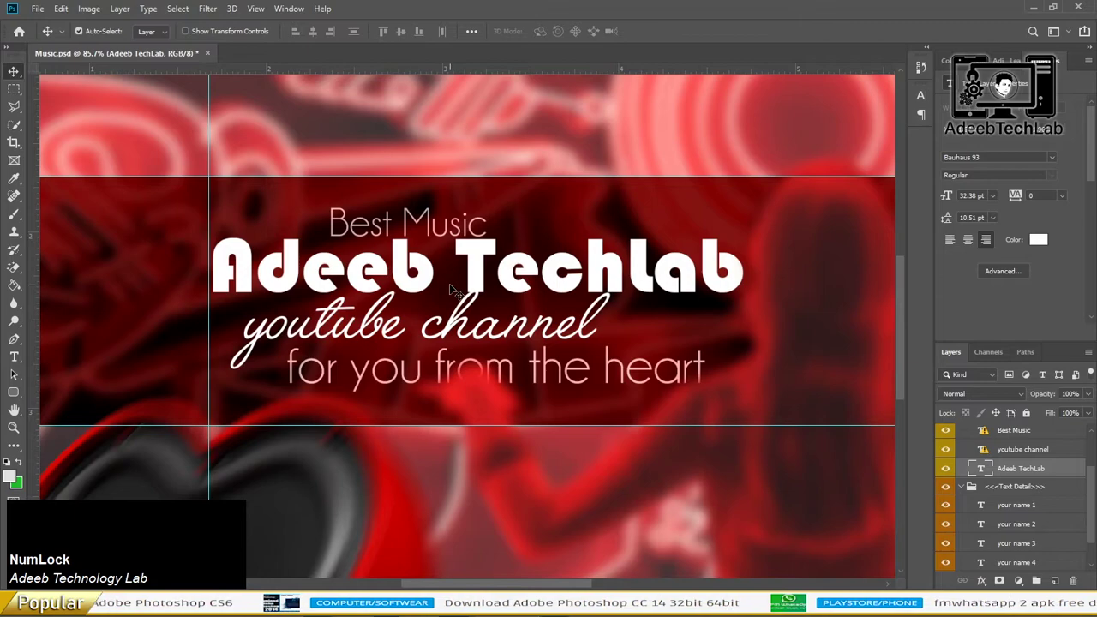
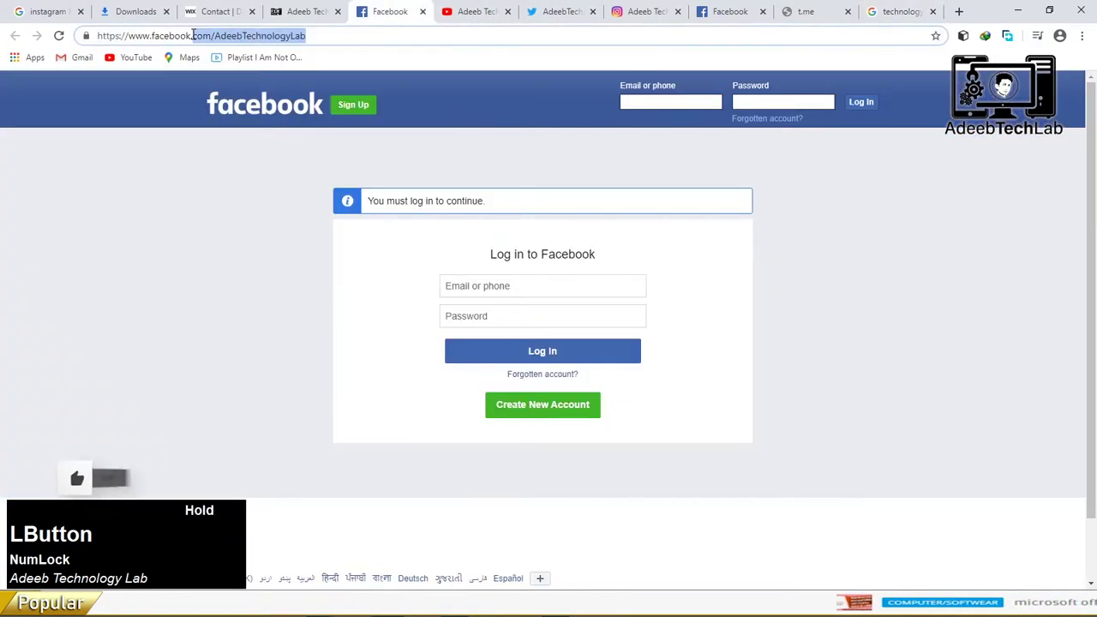
key(Tab)
key(Tab)
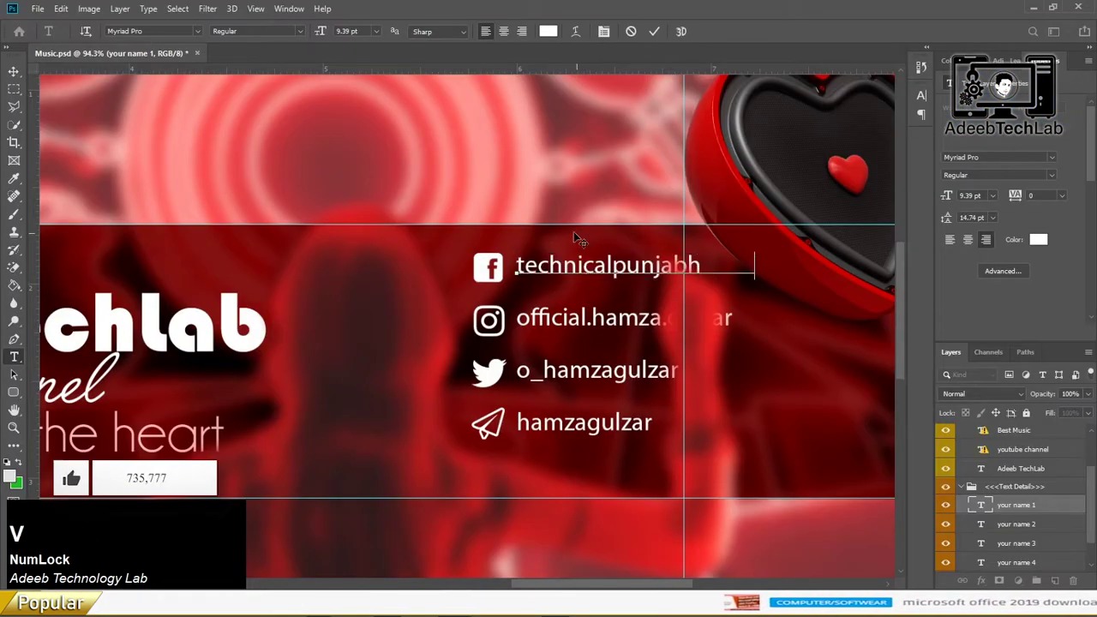